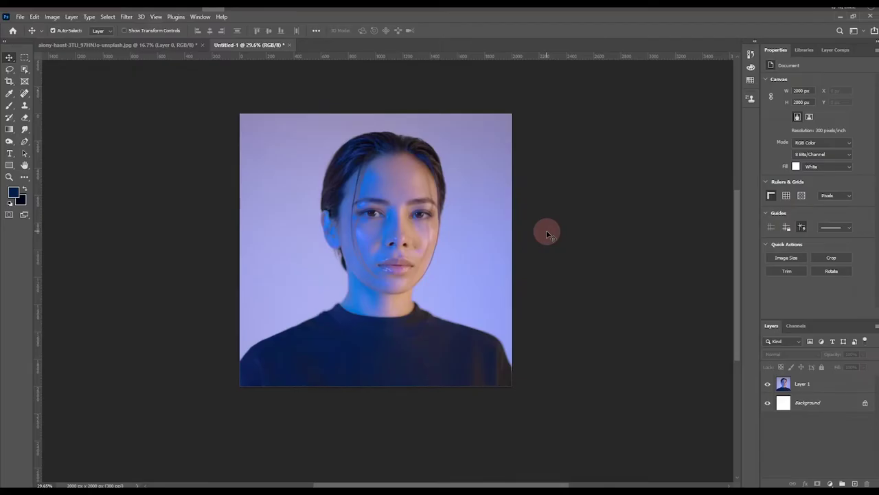
# Create a 1000 x 2000 px white rectangle over the portrait's right half and start a text layer.
pyautogui.scroll(3)
pyautogui.scroll(-3)
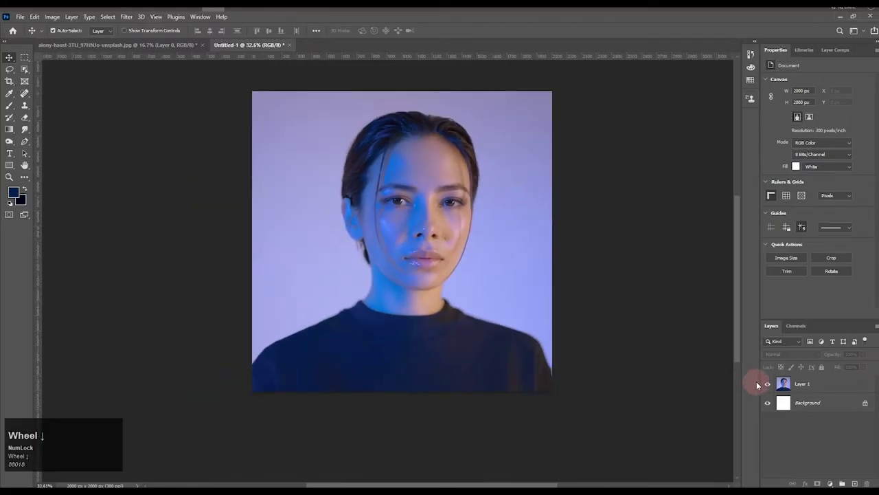
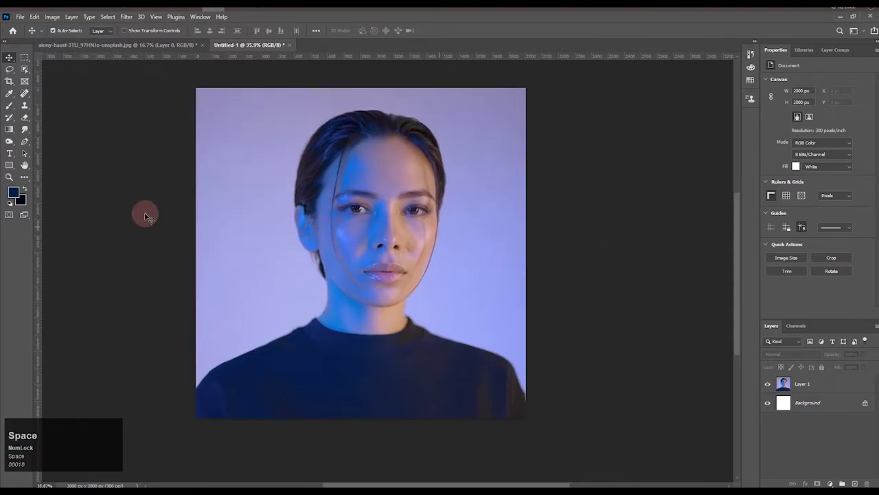
pyautogui.doubleClick(12, 167)
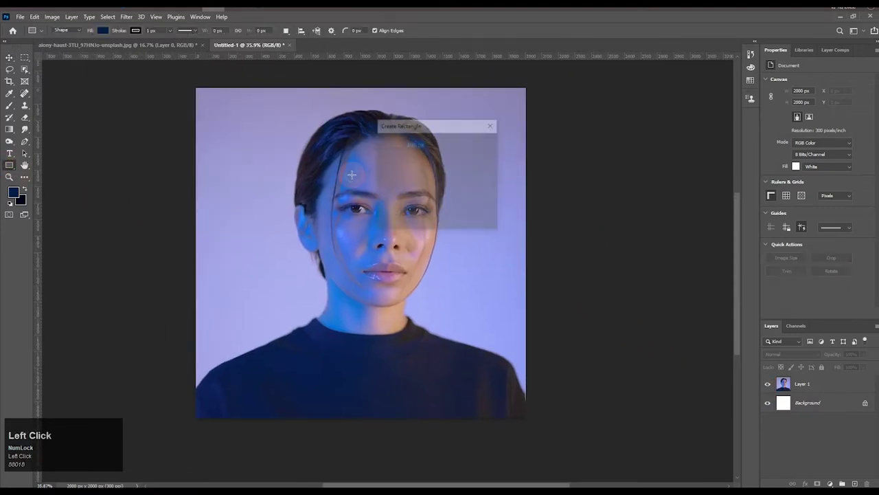
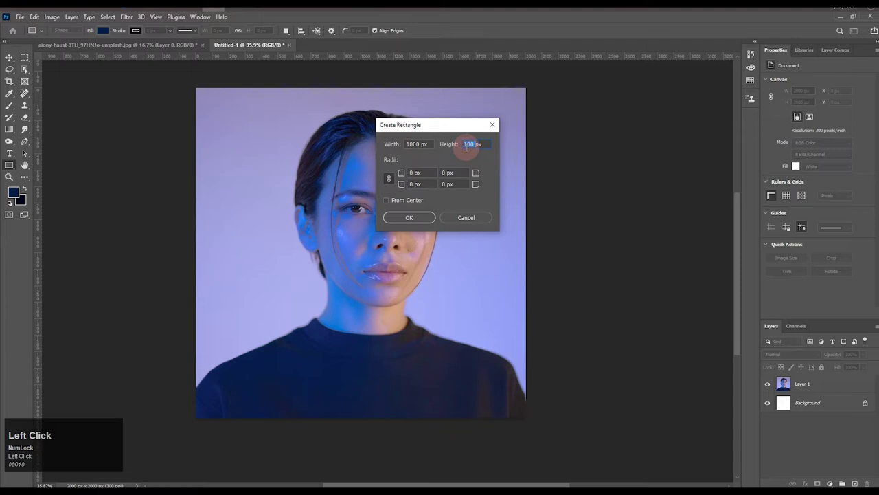
pyautogui.write('2000')
pyautogui.moveTo(414, 222); pyautogui.dragTo(149, 132)
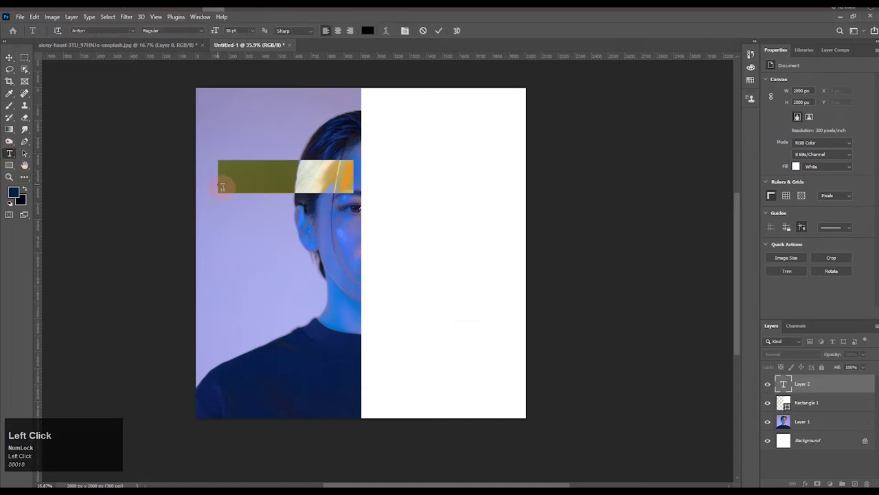
# Enter the slogan WORK HARD DREAM BIG in Anton, one word per line, enlarged on the white half.
pyautogui.press('BackSpace')
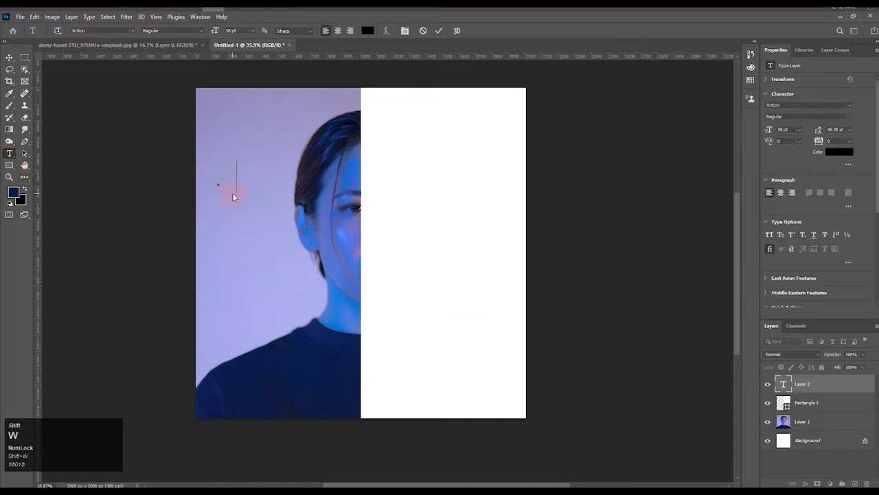
pyautogui.press('shift+k')
pyautogui.press('shift+Return')
pyautogui.press('shift+Return')
pyautogui.press('shift+m')
pyautogui.press('shift+Return')
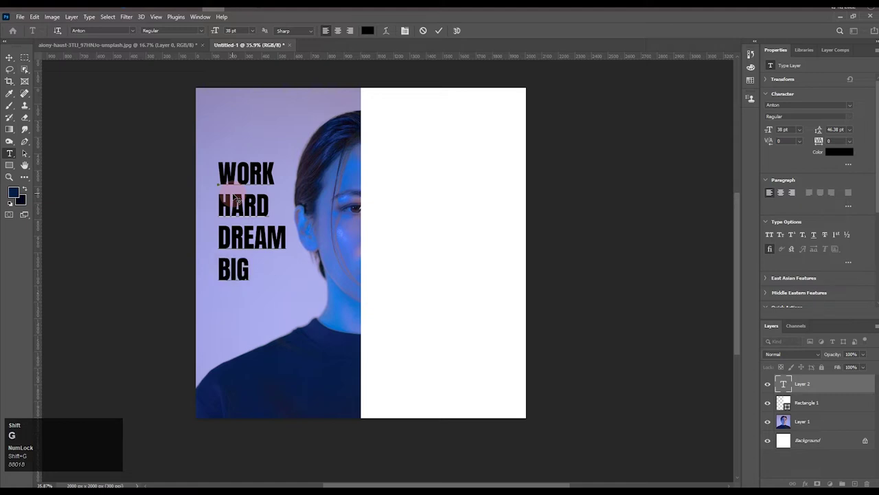
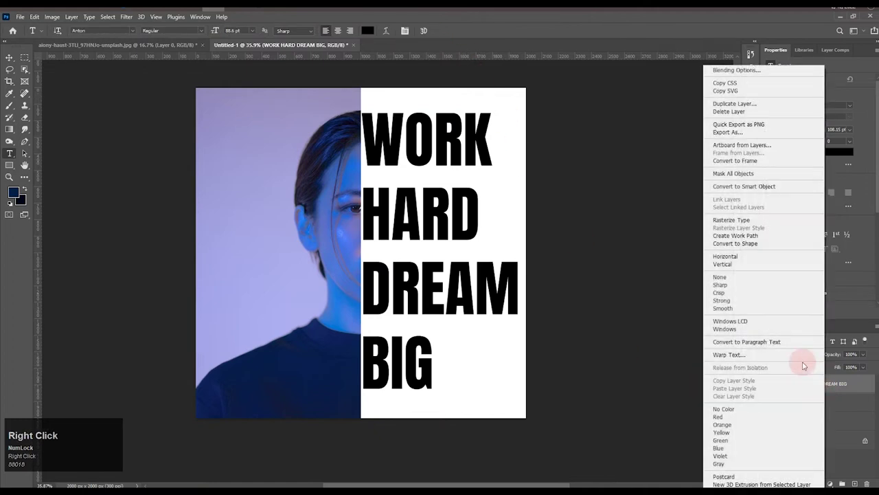
# Set the slogan layer's Fill Opacity to 0 with Shallow knockout so the portrait shows through.
pyautogui.doubleClick(743, 72)
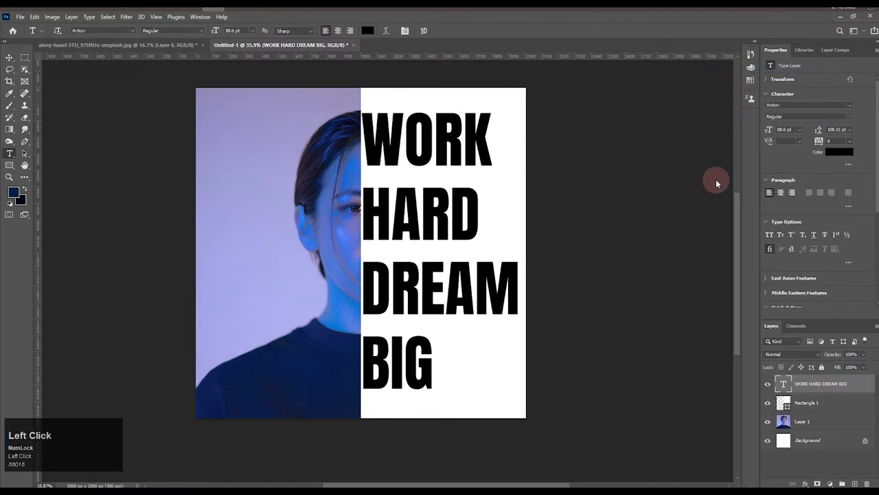
pyautogui.moveTo(716, 193); pyautogui.dragTo(697, 212)
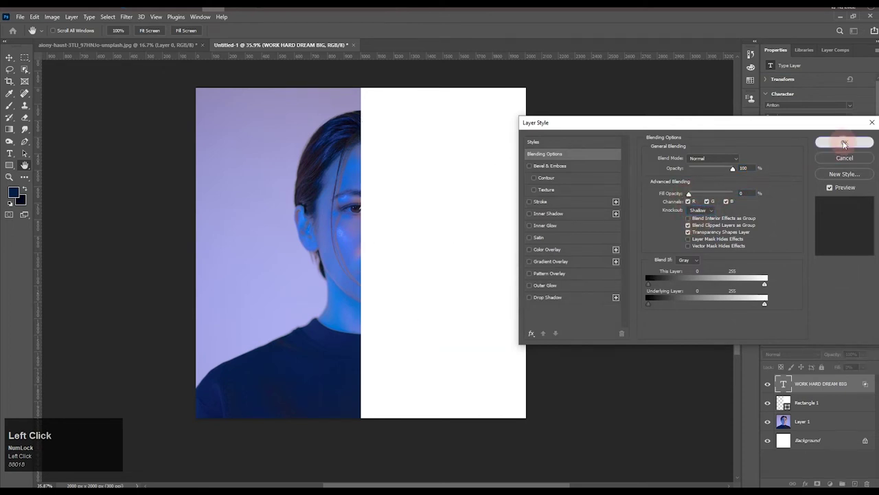
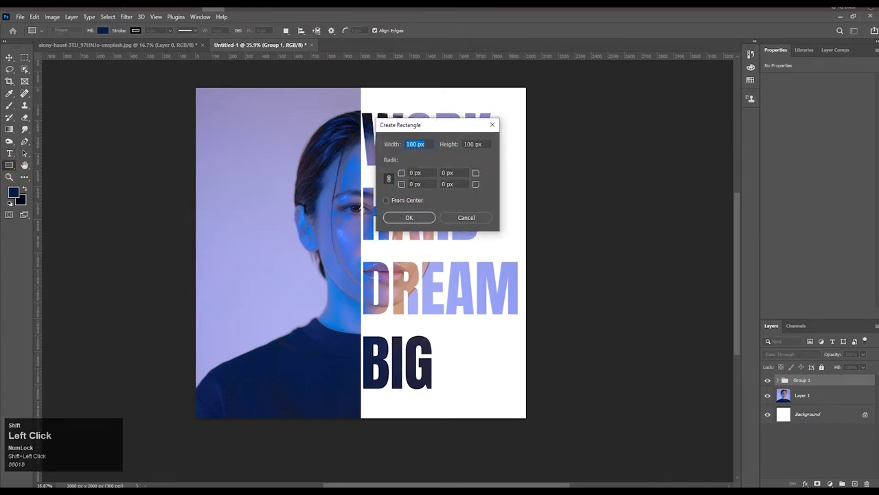
# Create a 1900 x 1900 px square rectangle for the frame.
pyautogui.press('shift+1')
pyautogui.press('shift+9')
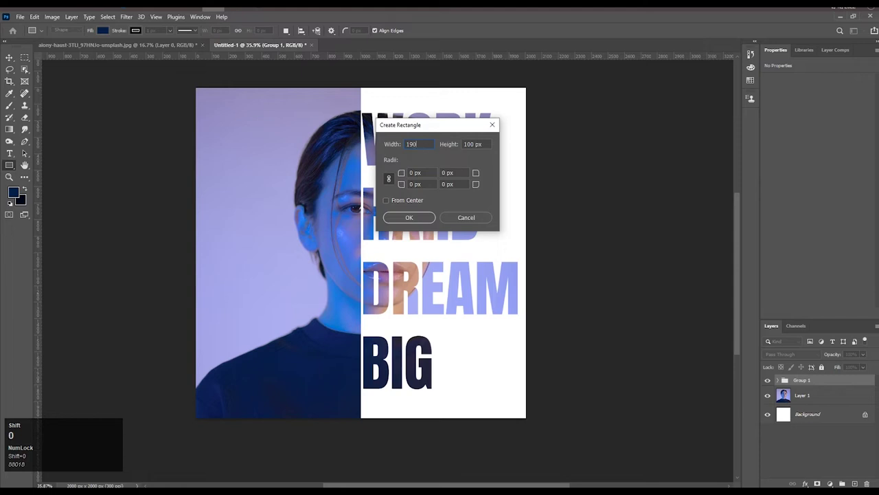
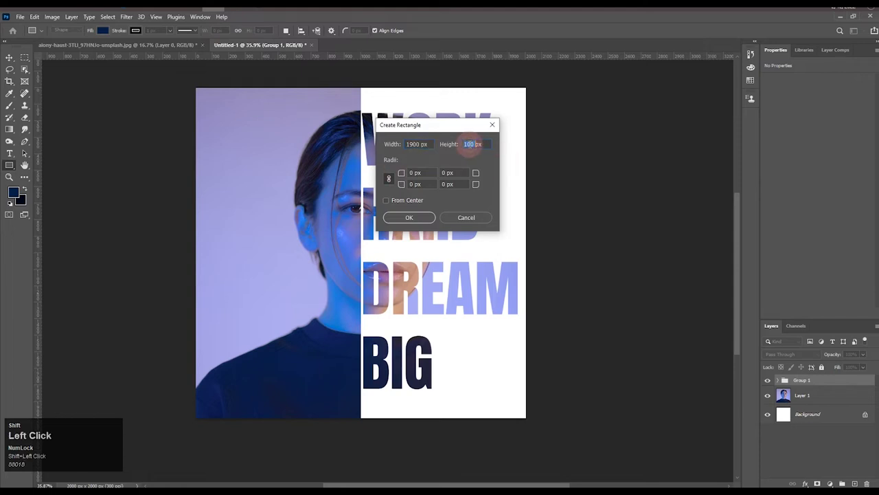
pyautogui.press('shift+1')
pyautogui.press('shift+9')
pyautogui.press('shift+0')
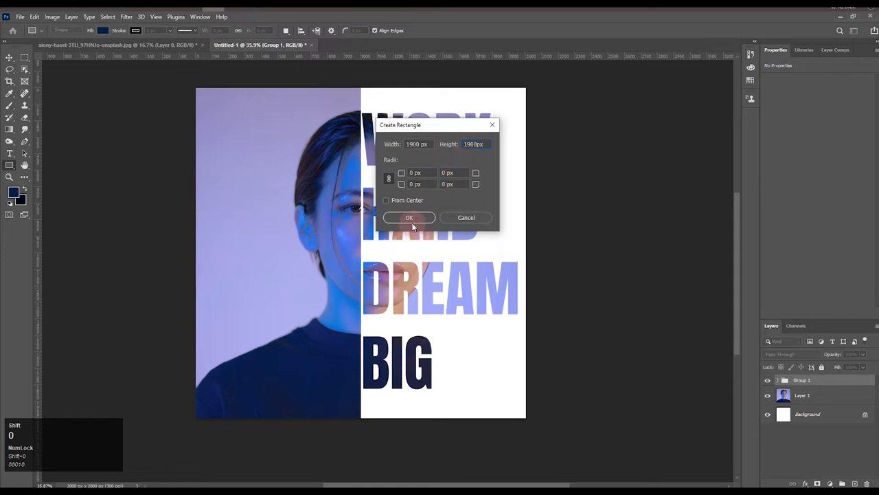
pyautogui.click(415, 224)
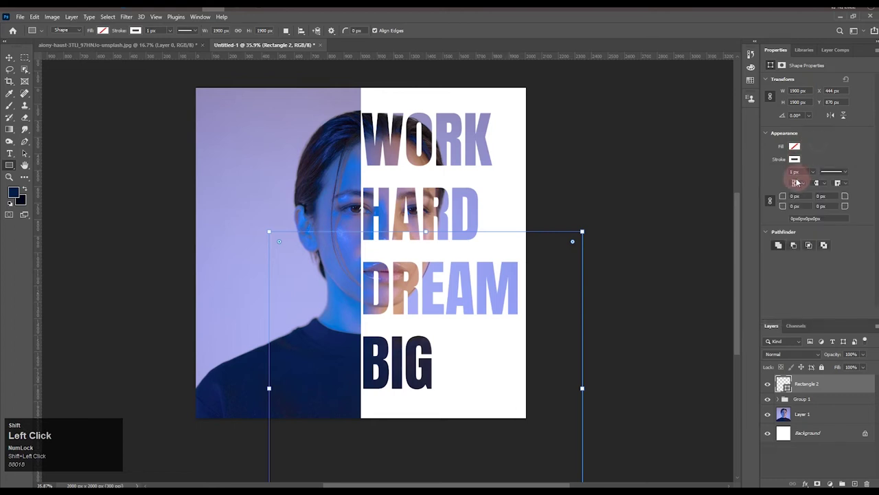
# Give the square no fill and a 30 px white stroke, centred on the canvas.
pyautogui.press('shift+3')
pyautogui.press('shift+0')
pyautogui.press('shift+Return')
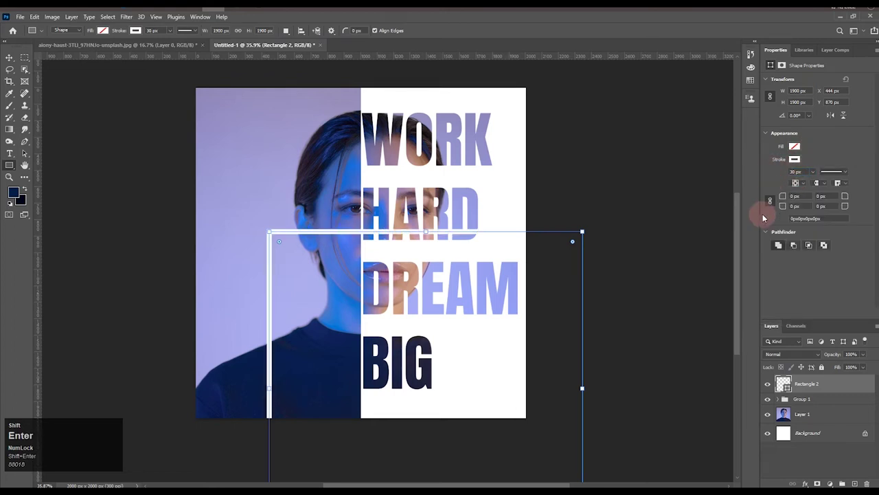
pyautogui.click(109, 20)
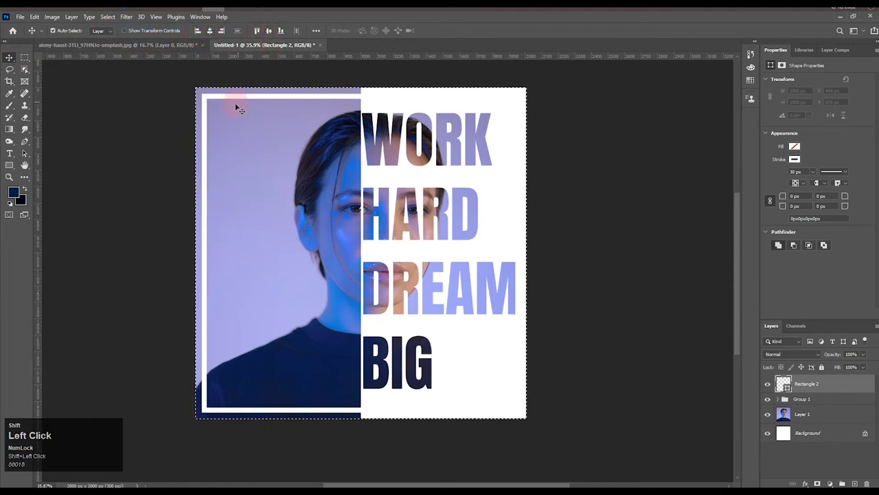
# Draw a lilac Ellipse circle at the bottom-left corner and duplicate it to the top-right.
pyautogui.press('ctrl+shift+d')
pyautogui.click(111, 130)
pyautogui.scroll(3)
pyautogui.rightClick(9, 166)
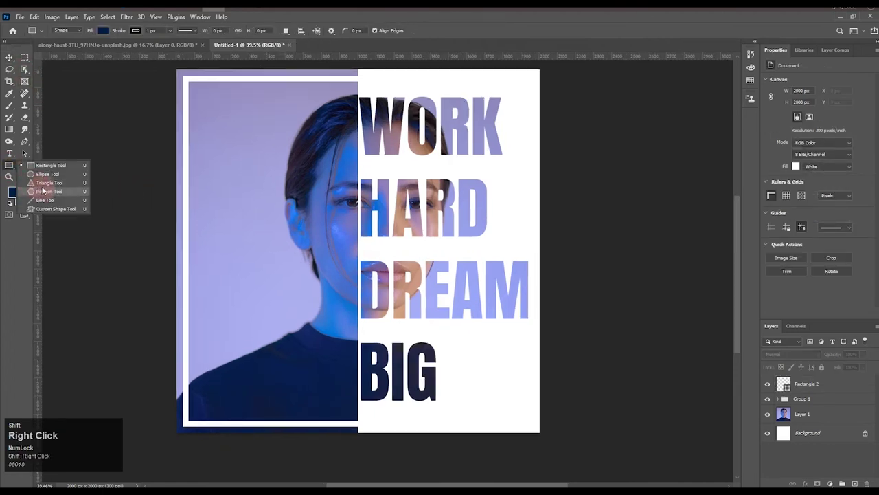
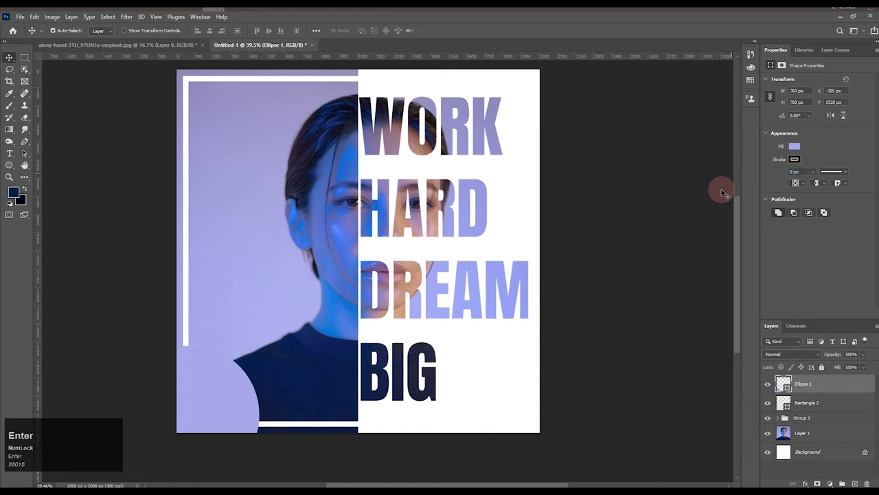
pyautogui.click(688, 216)
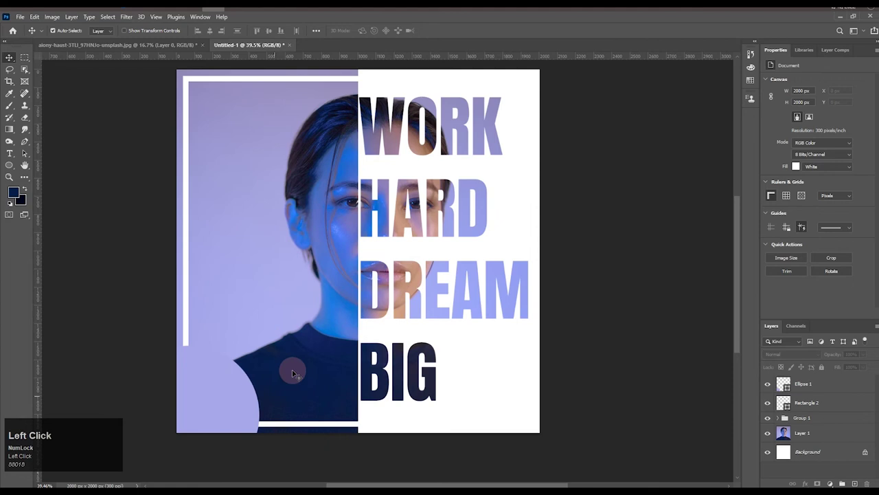
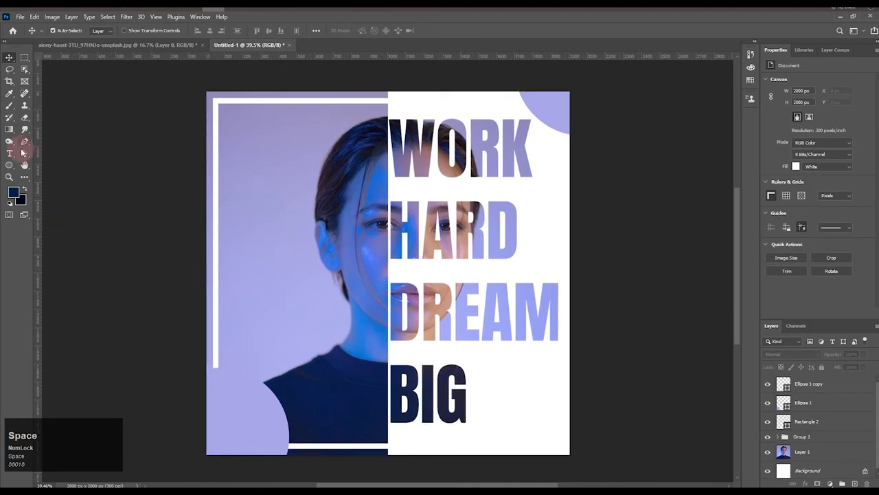
# Add a black bold title COVER DESIGN on two lines at the upper left.
pyautogui.click(17, 158)
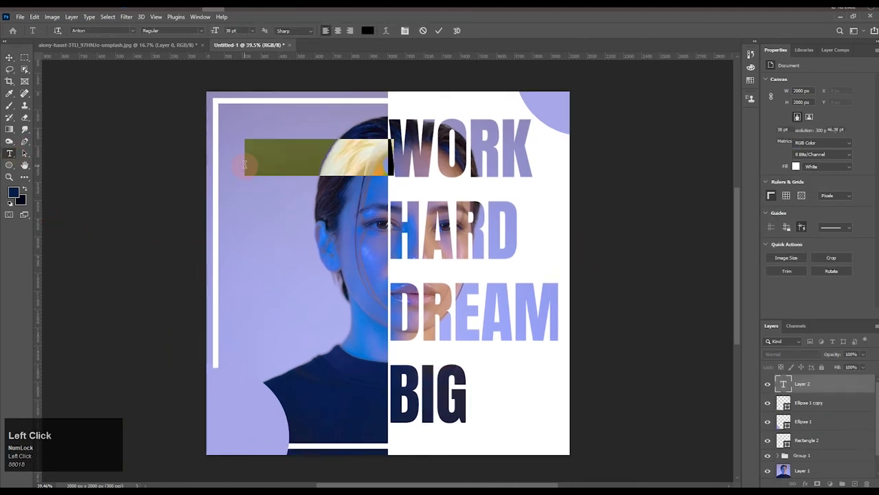
pyautogui.press('BackSpace')
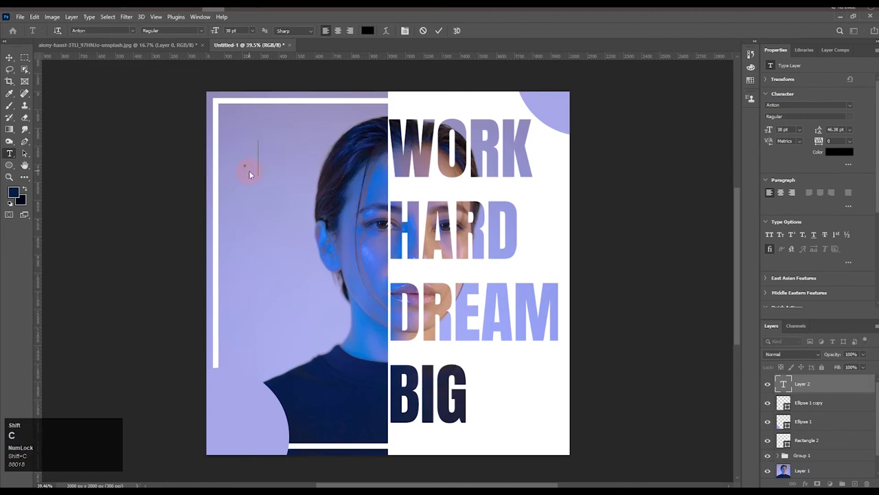
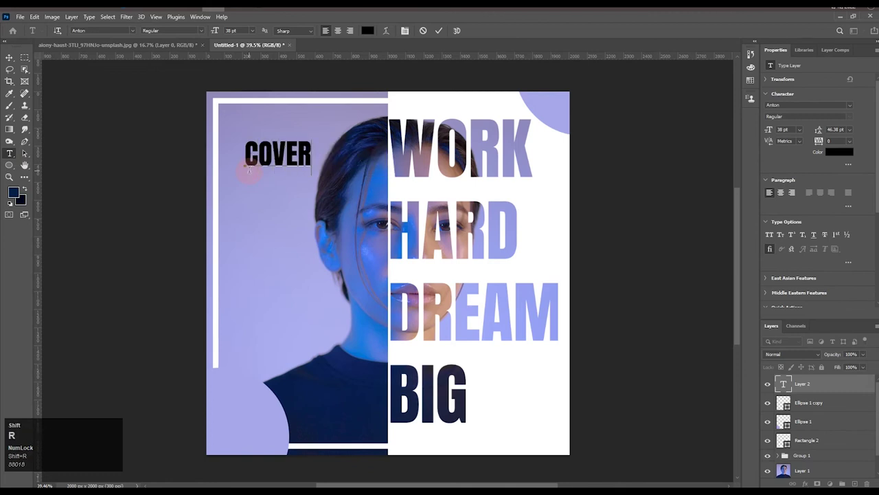
pyautogui.press('shift+Return')
pyautogui.press('shift+n')
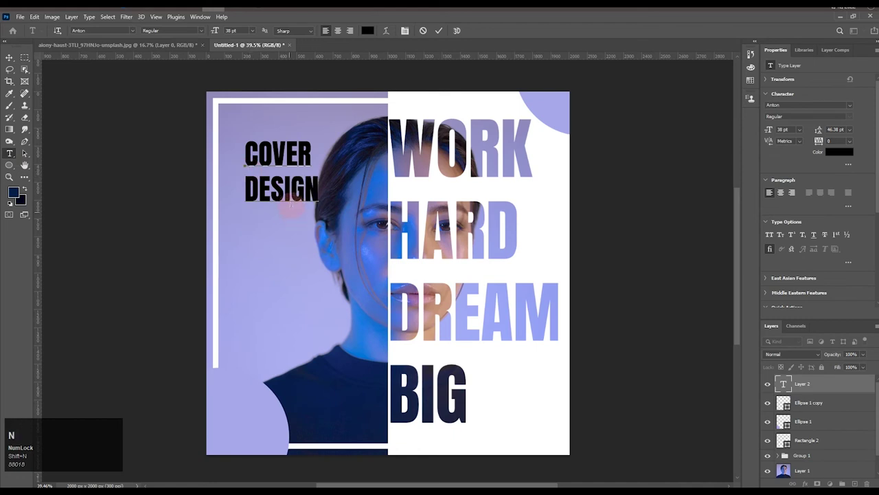
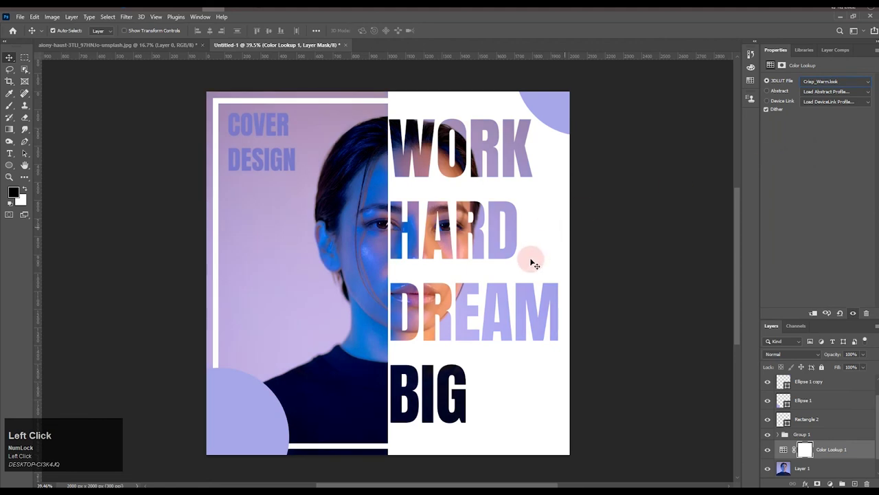
# Recolour the title lilac and add a Crisp_Warm.look Color Lookup adjustment above the photo.
pyautogui.scroll(-3)
pyautogui.click(619, 288)
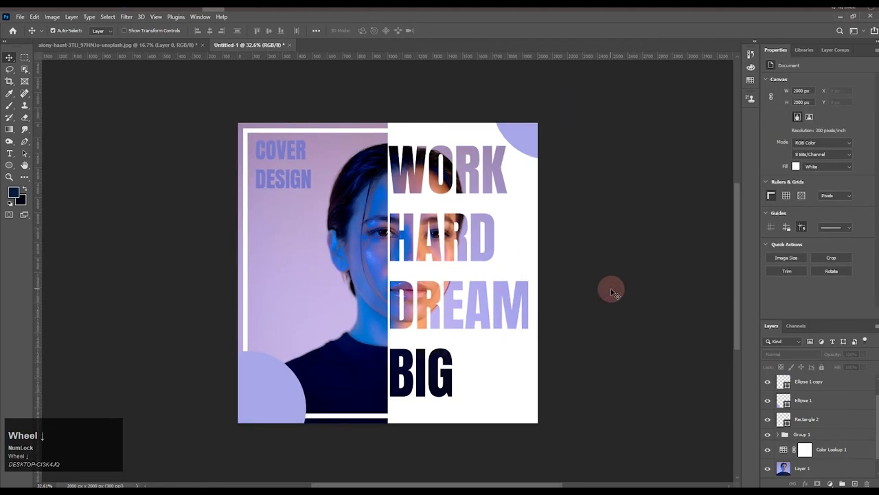